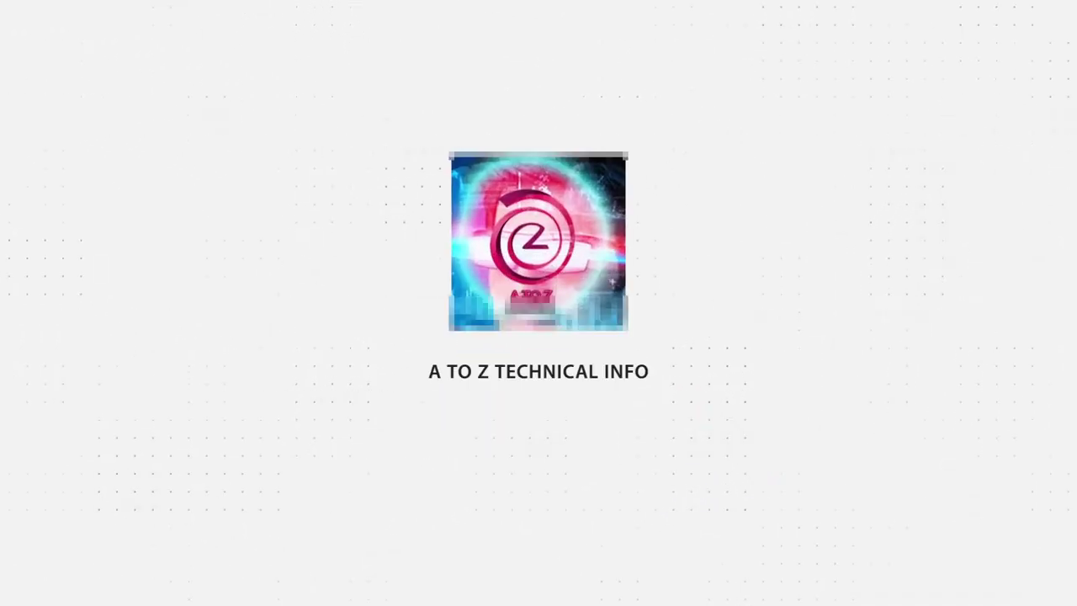
# Select all mug faces and bring up Smart UV Project for the whole mesh
pyautogui.scroll(-3)
pyautogui.press('a')
pyautogui.scroll(-3)
pyautogui.rightClick(602, 193)
# Unwrap the mug with Smart UV Project and switch to the Shading workspace to preview materials
pyautogui.click(757, 47)
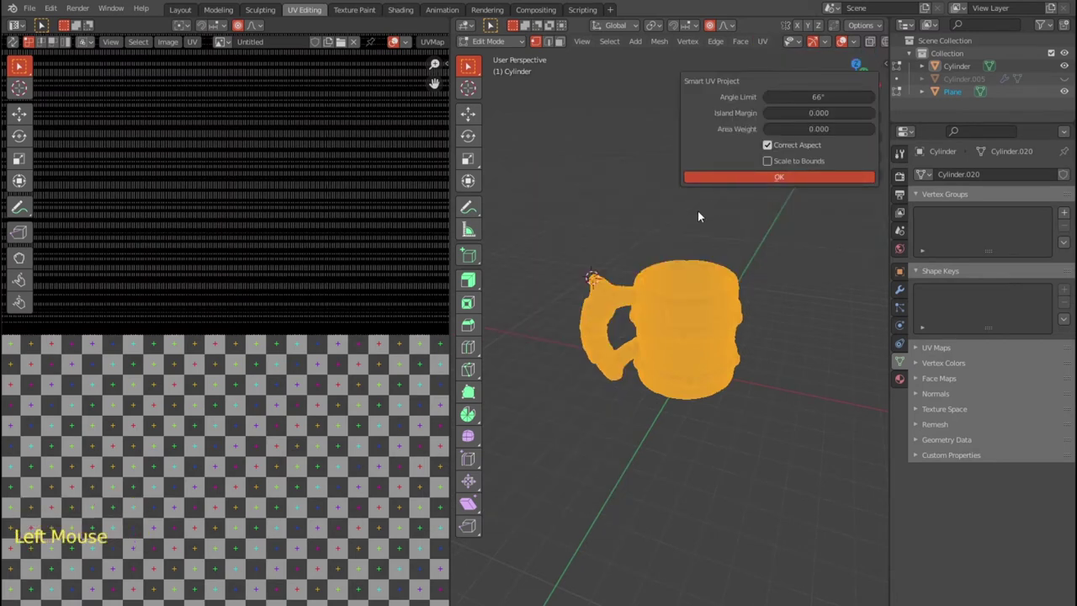
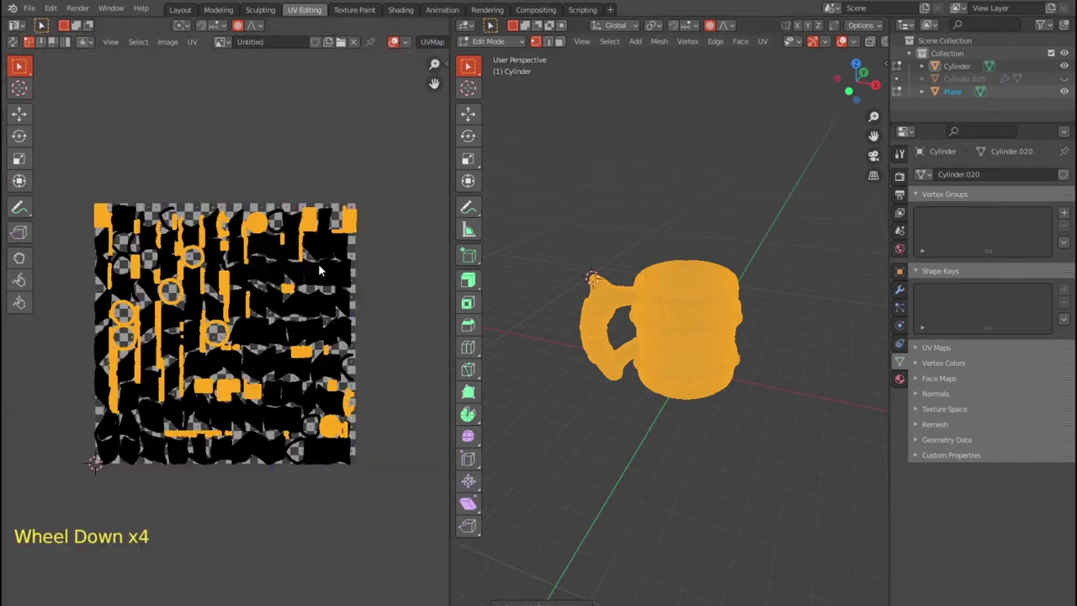
pyautogui.scroll(3)
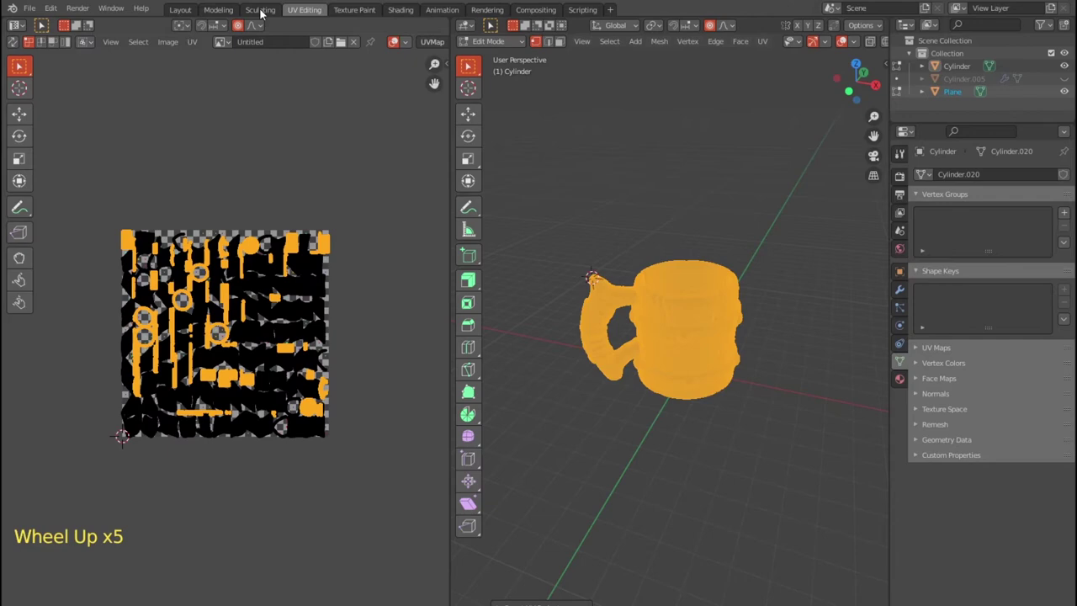
pyautogui.click(350, 16)
pyautogui.click(407, 16)
# Orbit around the mug to inspect the unwrap on the body and handle
pyautogui.middleClick(598, 270)
pyautogui.middleClick(663, 254)
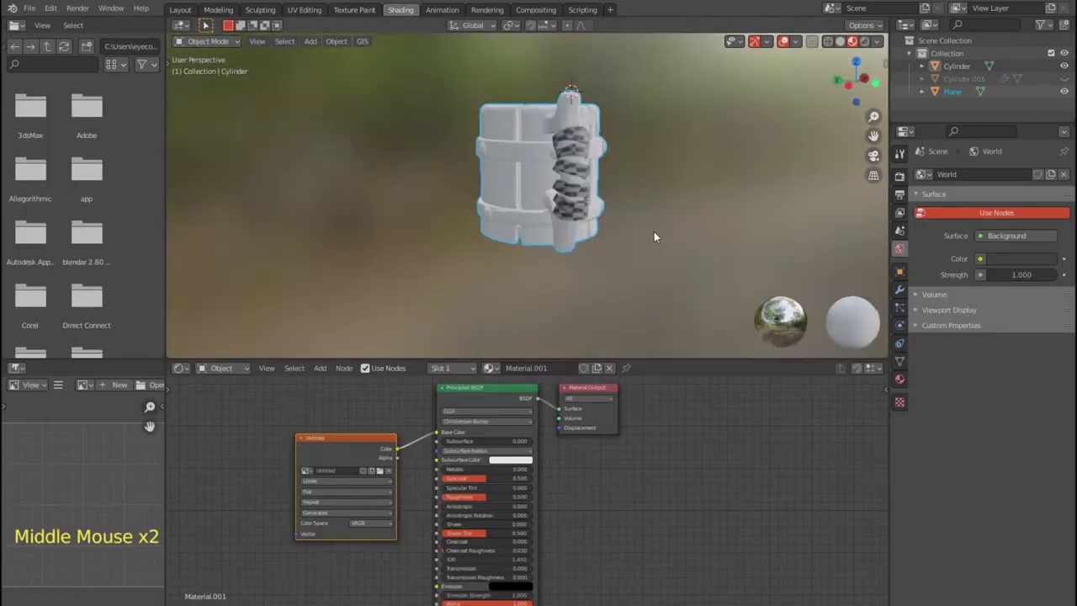
pyautogui.scroll(3)
pyautogui.middleClick(514, 234)
pyautogui.scroll(-3)
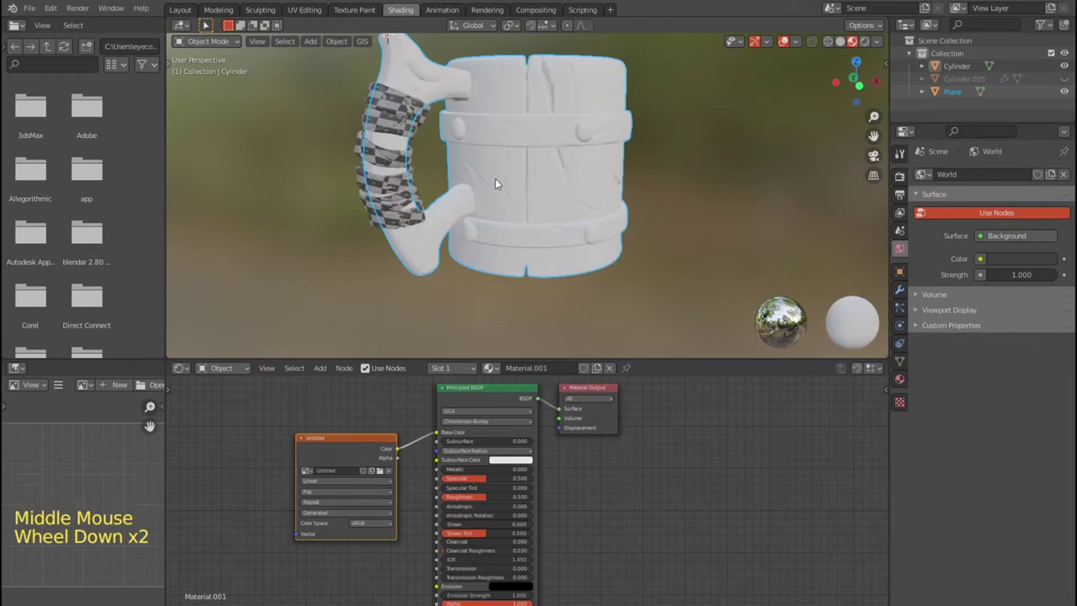
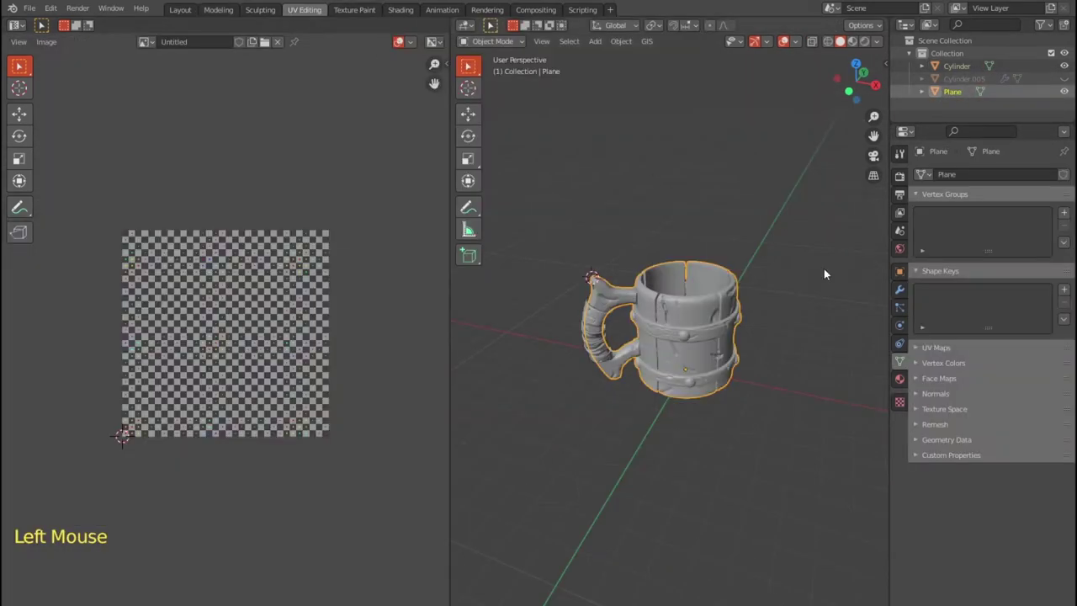
# Smart UV Project the Plane mug's whole mesh from Edit Mode
pyautogui.press('Tab')
pyautogui.click(767, 44)
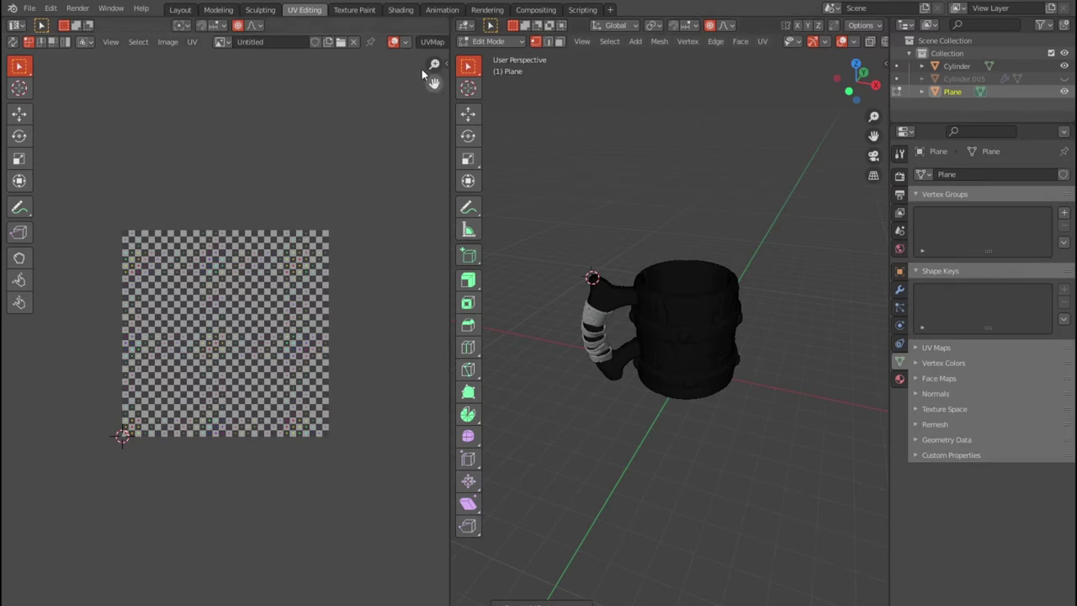
pyautogui.click(404, 14)
pyautogui.click(404, 14)
pyautogui.press('F3')
pyautogui.click(375, 451)
# Add a checker image texture to Material.002 in the Shading workspace and inspect it
pyautogui.click(304, 472)
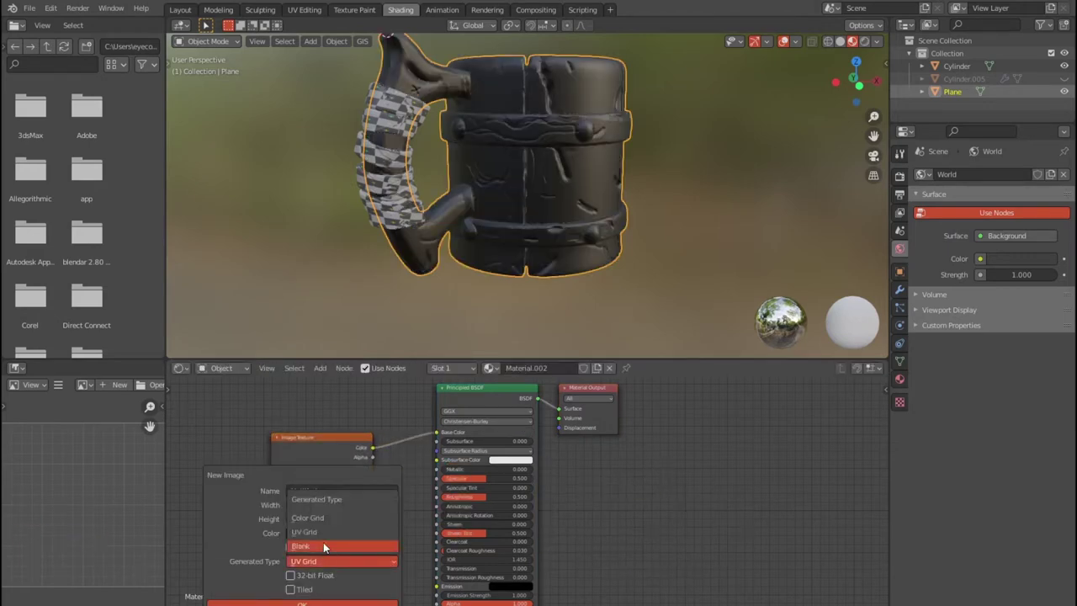
pyautogui.scroll(-3)
pyautogui.middleClick(679, 288)
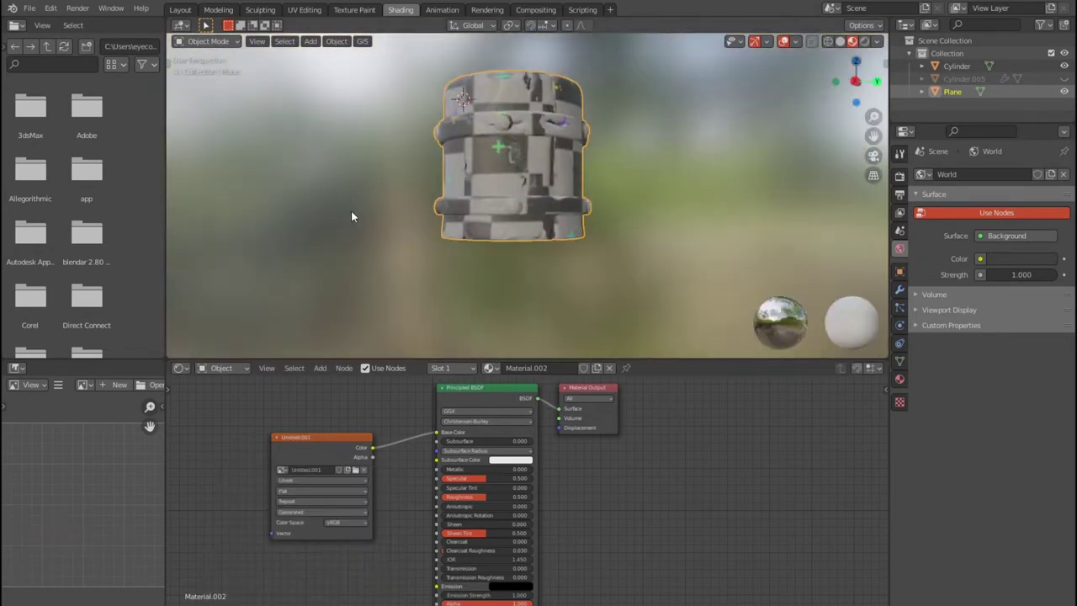
pyautogui.middleClick(539, 221)
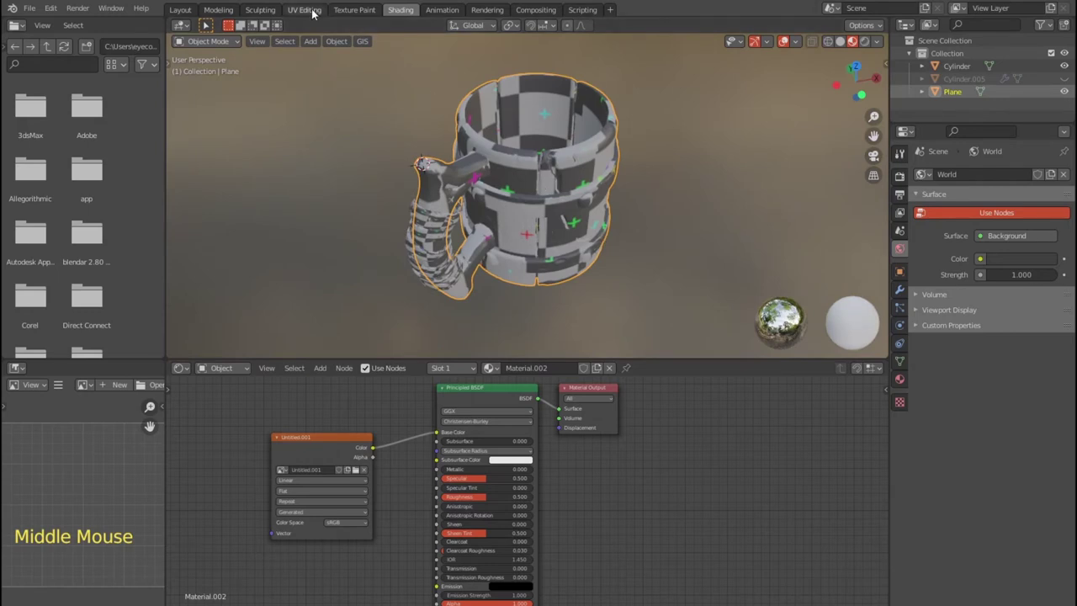
# View all the Plane mug's UV islands in UV Editing, then return to Modeling
pyautogui.click(400, 206)
pyautogui.press('a')
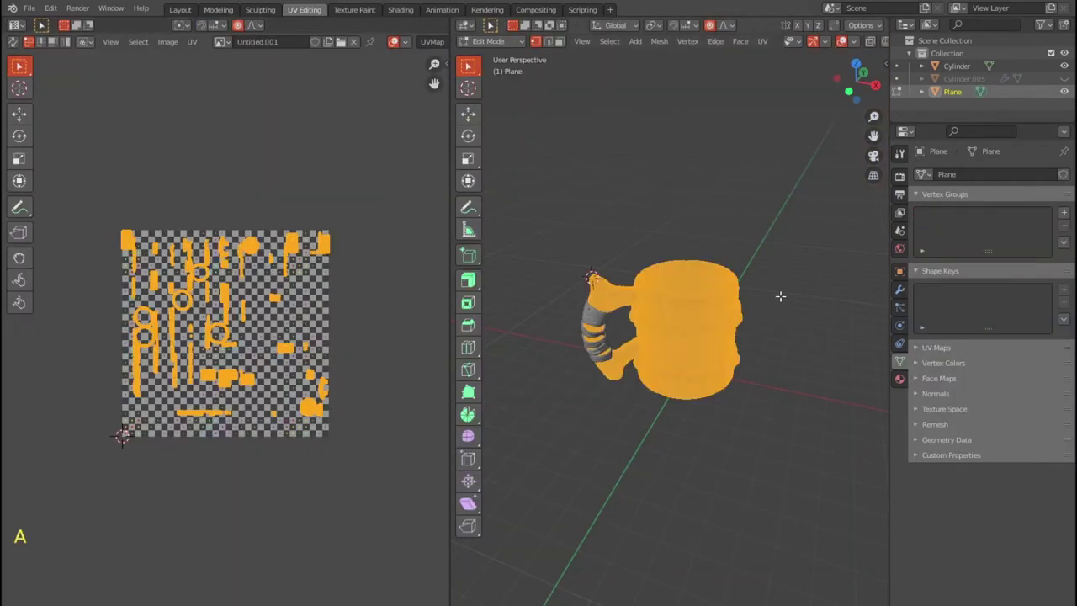
pyautogui.scroll(3)
pyautogui.scroll(3)
pyautogui.scroll(-3)
pyautogui.scroll(3)
pyautogui.click(472, 284)
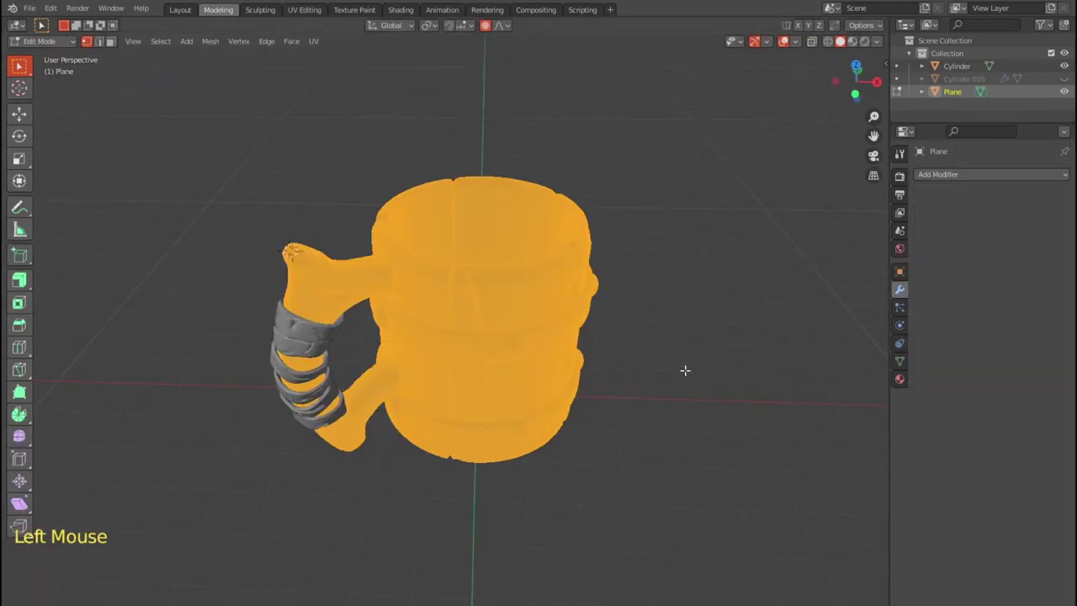
# Delete the checker Image Texture node from the Plane mug's material in Shading
pyautogui.press('Tab')
pyautogui.middleClick(654, 365)
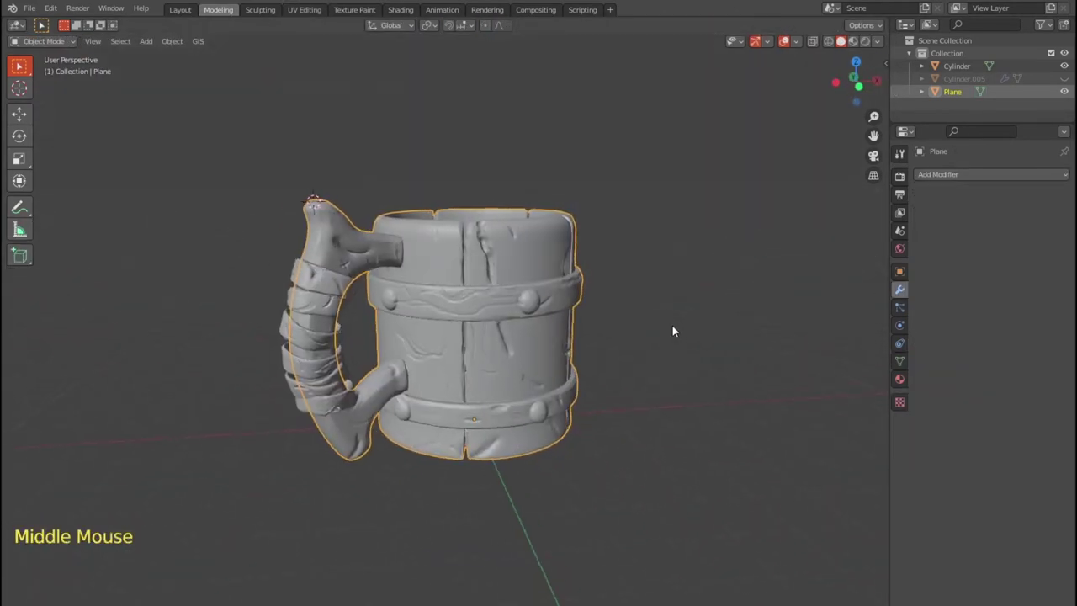
pyautogui.click(400, 12)
pyautogui.middleClick(656, 499)
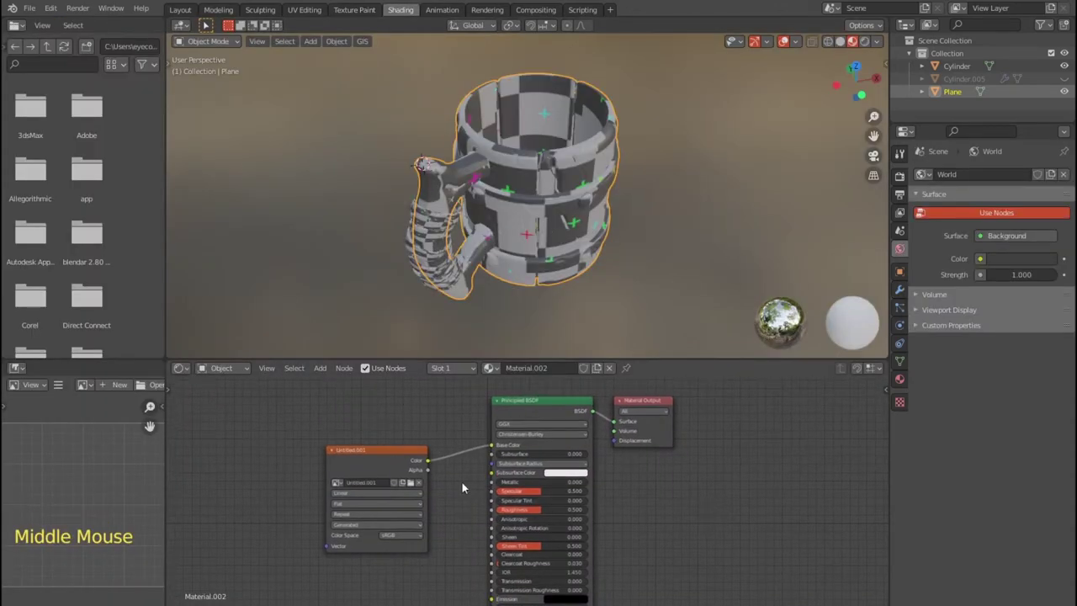
pyautogui.click(402, 457)
pyautogui.press('Delete')
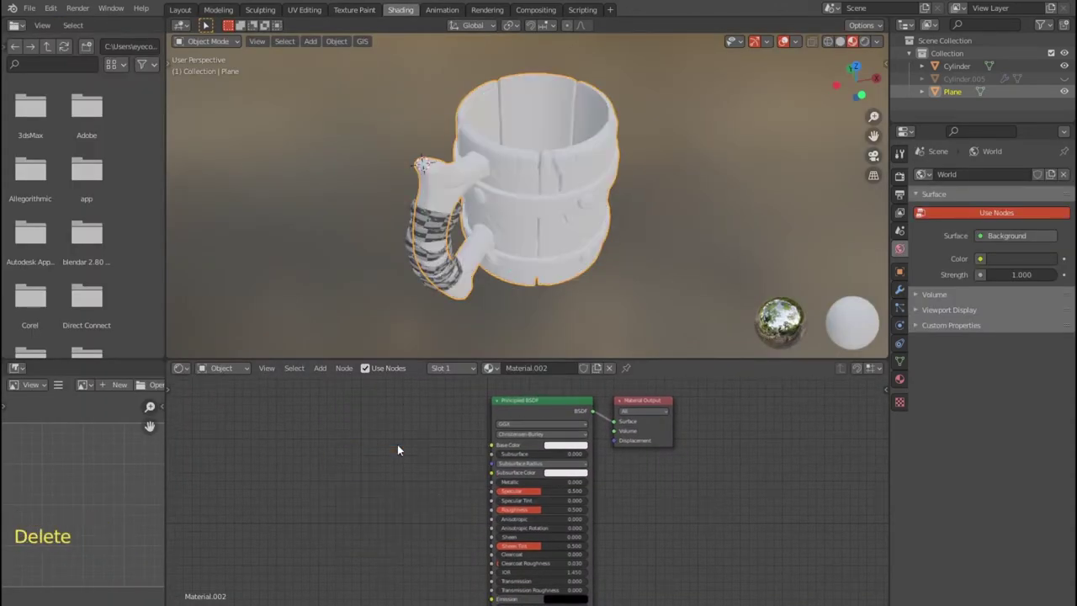
# Return to Modeling and view the plain white mug from the front (numpad 1)
pyautogui.middleClick(570, 249)
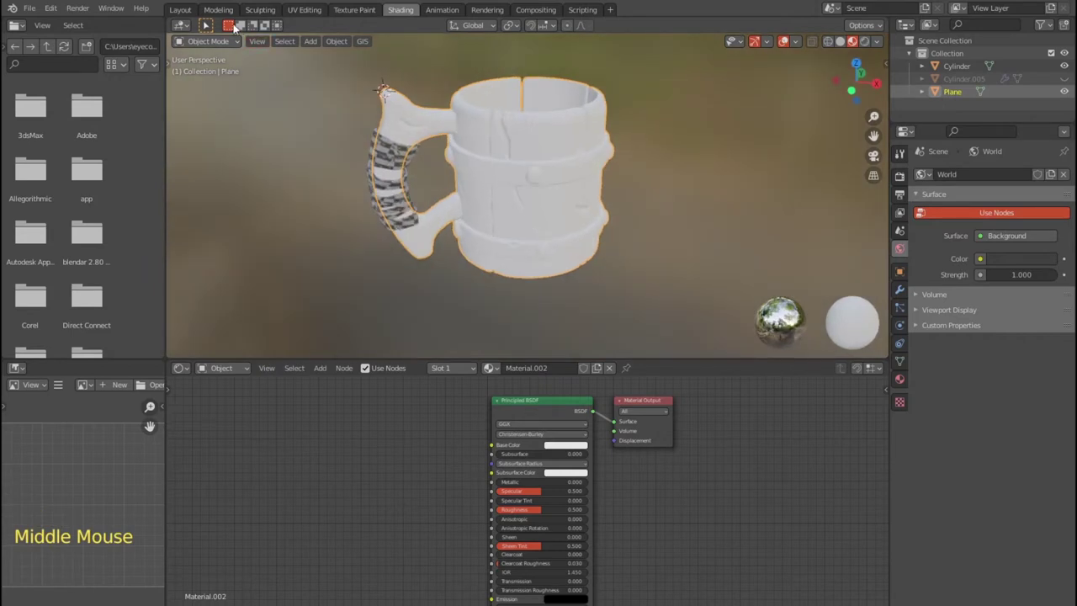
pyautogui.click(627, 200)
pyautogui.scroll(3)
pyautogui.press('Tab')
pyautogui.press('KP_1')
pyautogui.scroll(3)
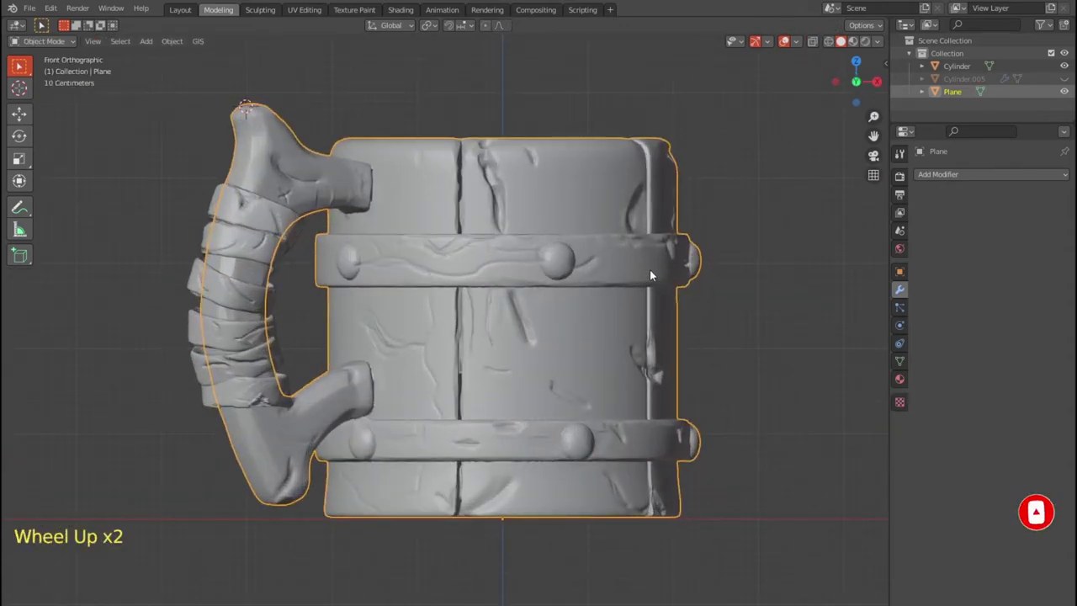
# Isolate the upper band in Edit Mode, add Material.002, show a Shader Editor, and add empty slot 2
pyautogui.press('Tab')
pyautogui.press('shift+z')
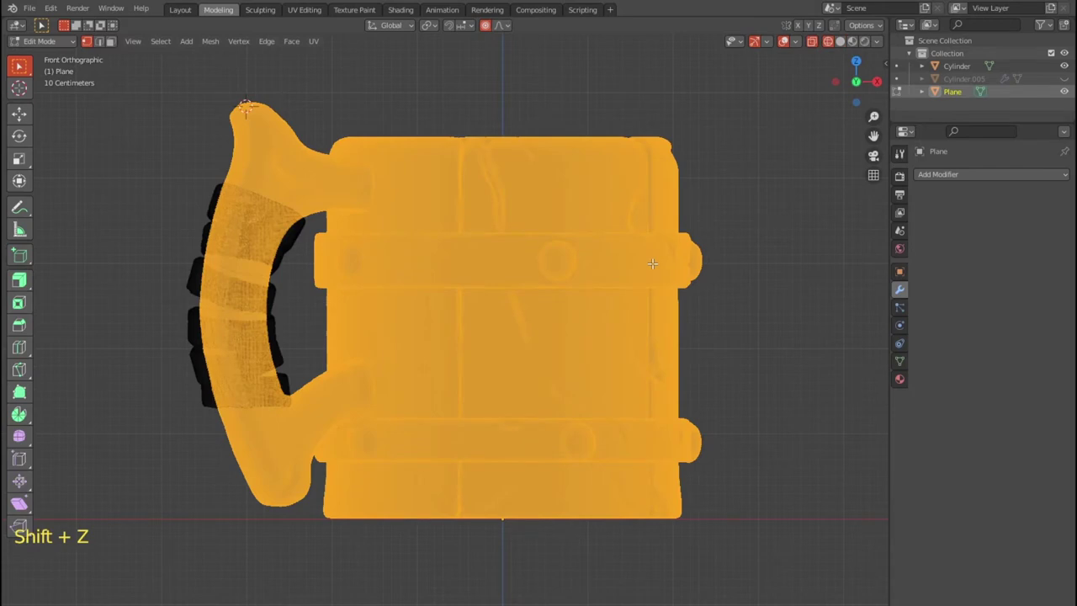
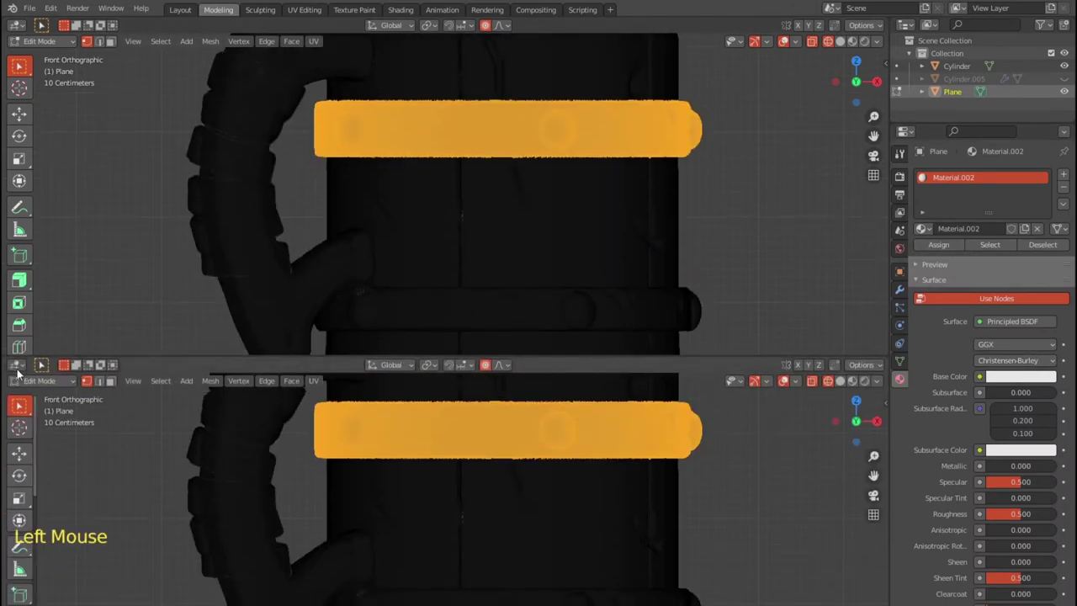
pyautogui.click(27, 382)
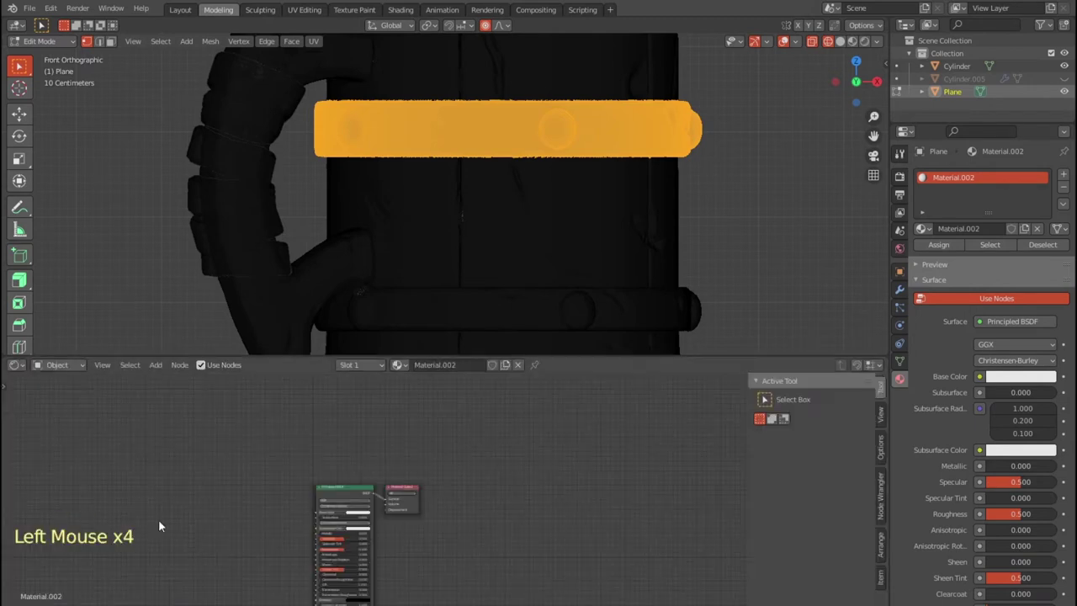
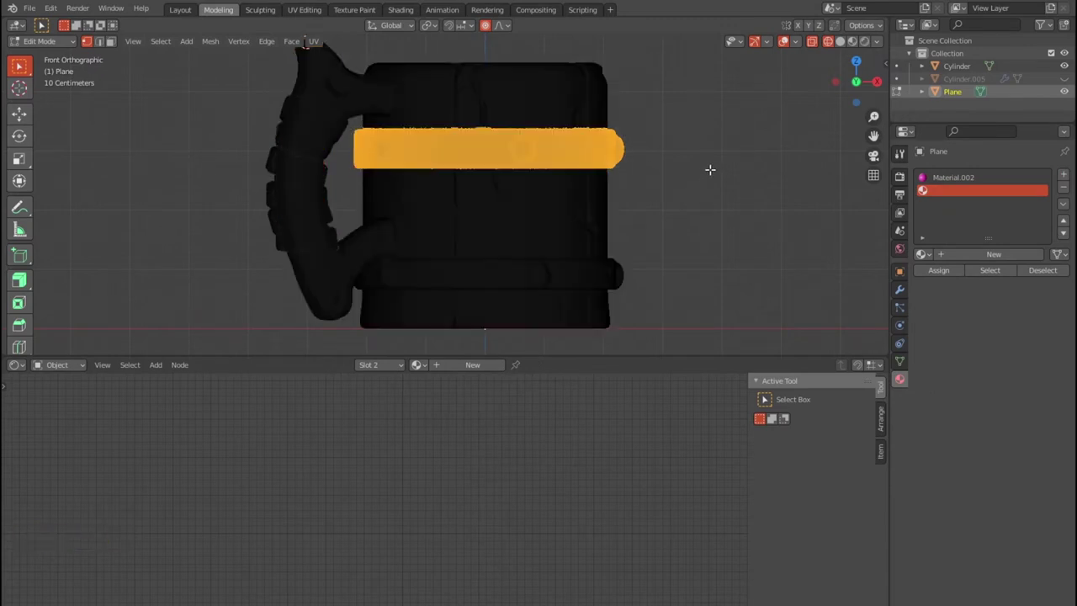
pyautogui.press('shift+z')
pyautogui.press('shift+z')
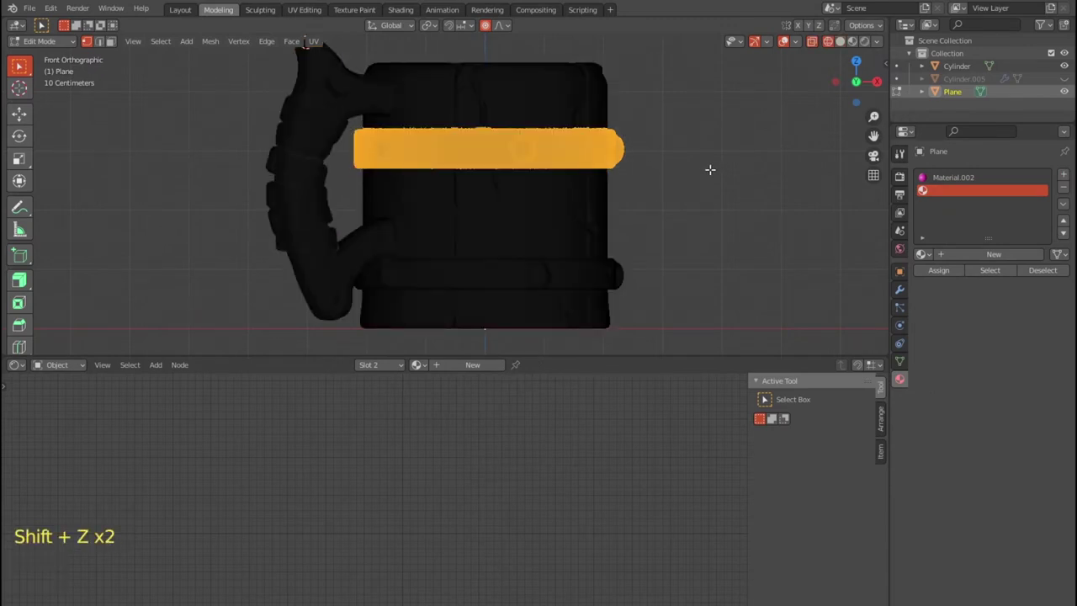
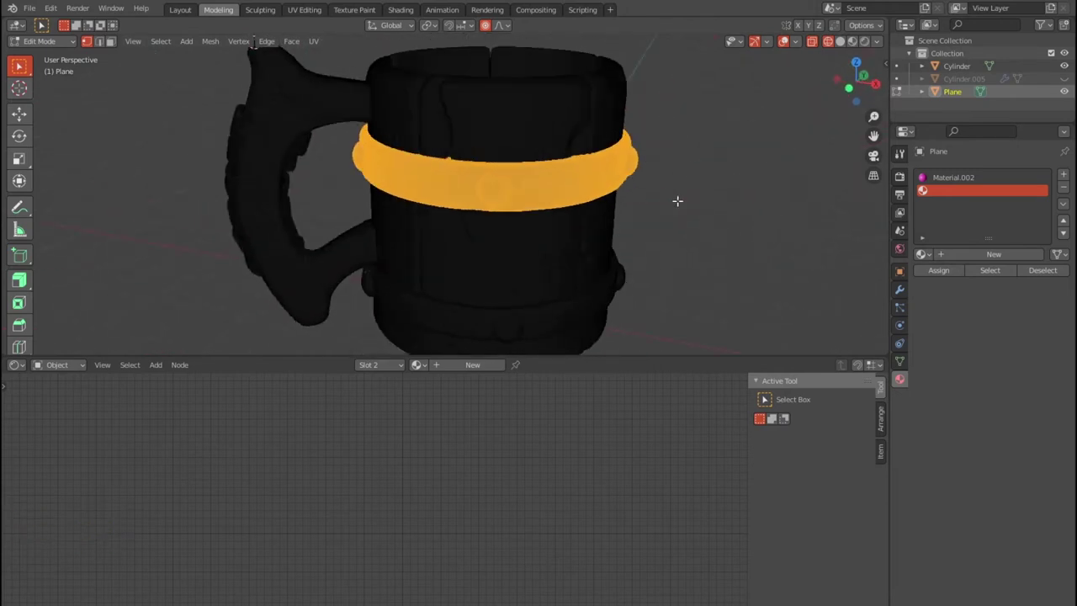
# Create yellow Material.003 in slot 2 and assign it to the upper band
pyautogui.click(488, 373)
pyautogui.click(484, 468)
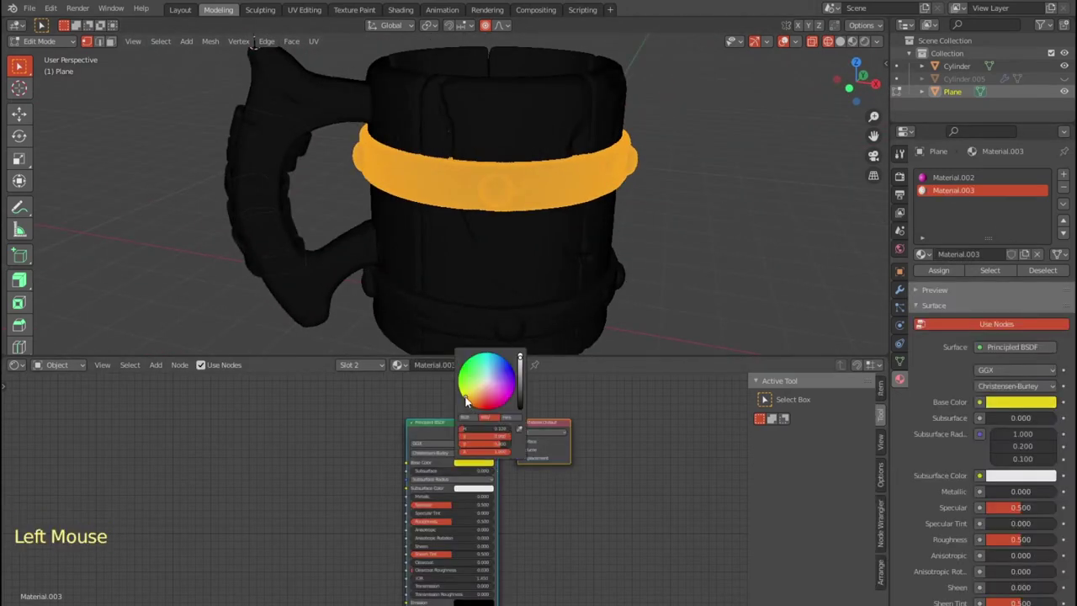
pyautogui.click(994, 275)
pyautogui.click(953, 272)
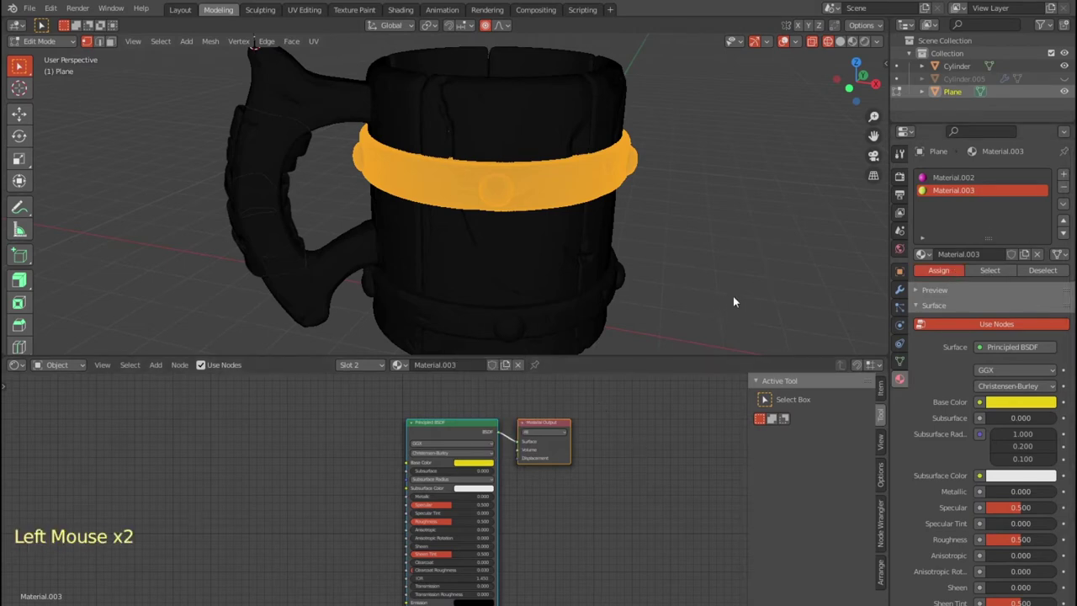
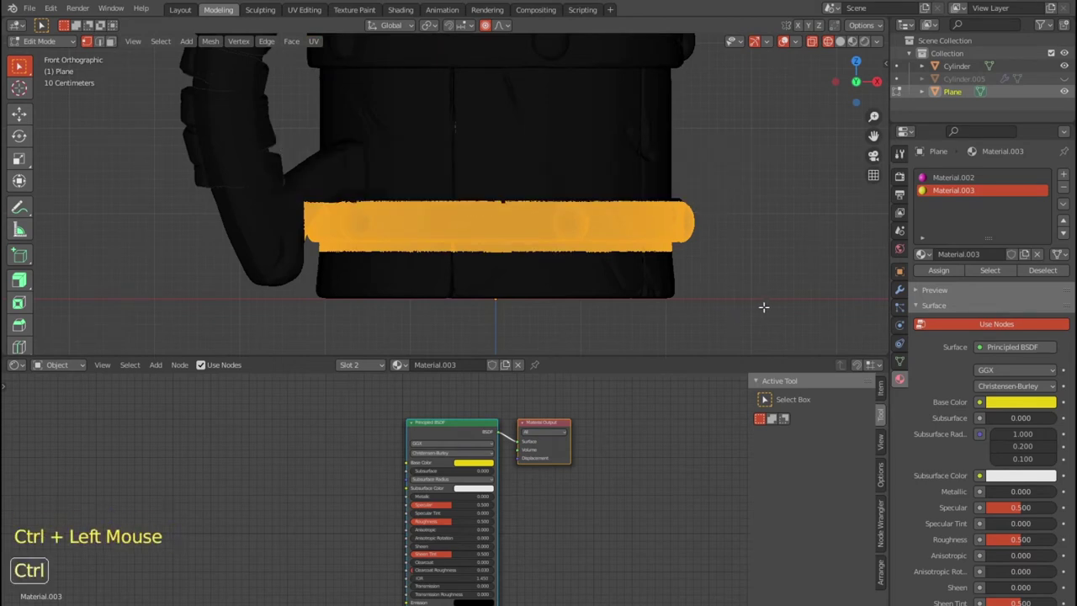
# Select the lower band, add a third material slot and create a new material in it
pyautogui.scroll(3)
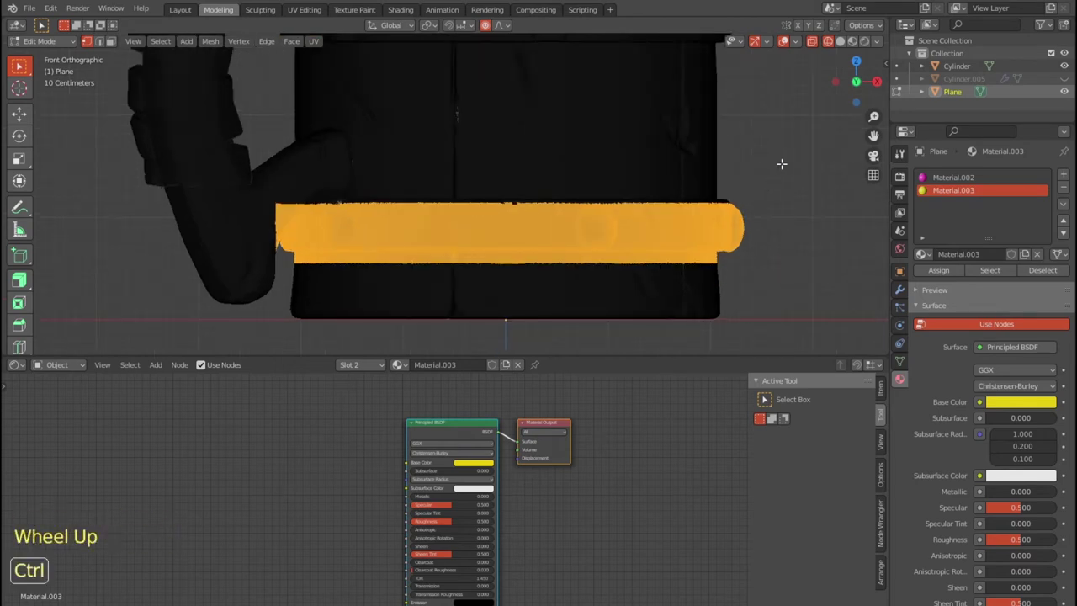
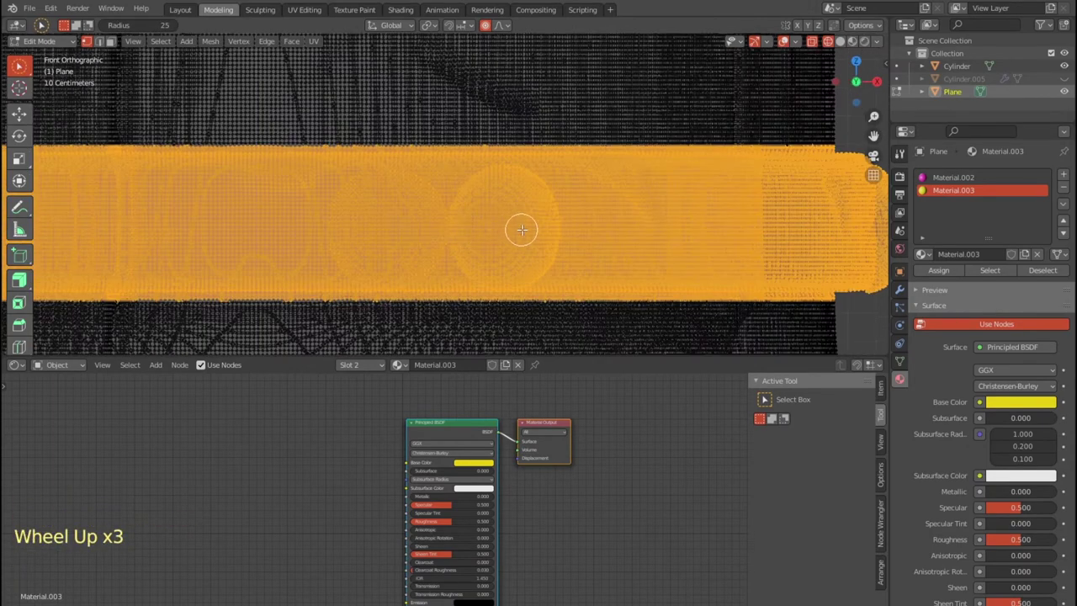
pyautogui.scroll(-3)
pyautogui.scroll(-3)
pyautogui.click(1064, 177)
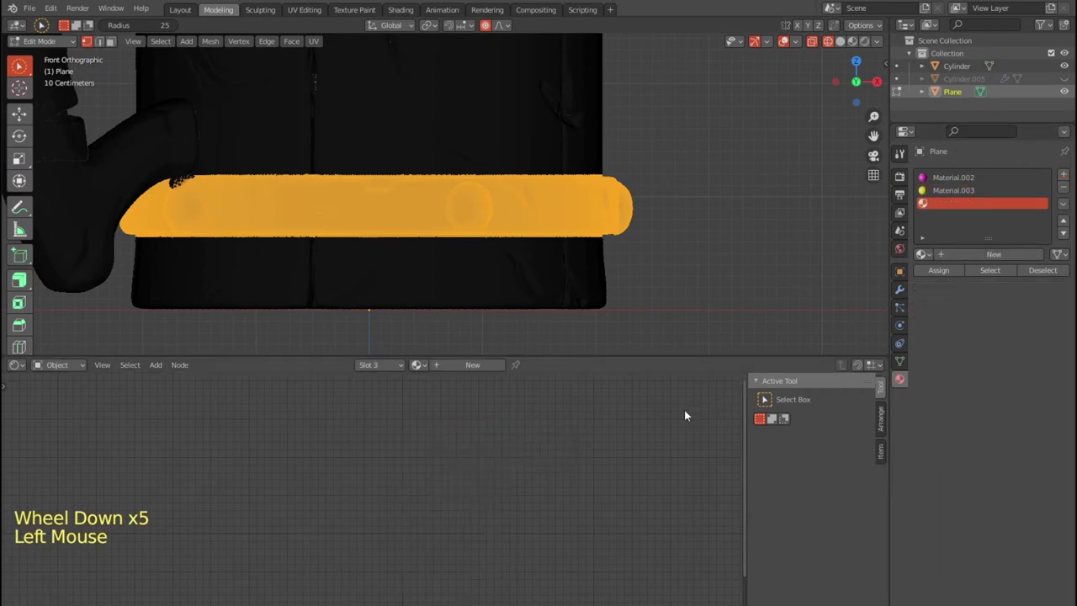
pyautogui.click(475, 368)
# Make Material.004 green, assign it to the lower band, and reselect the yellow slot
pyautogui.click(481, 470)
pyautogui.click(984, 274)
pyautogui.click(953, 275)
pyautogui.scroll(-3)
pyautogui.click(943, 194)
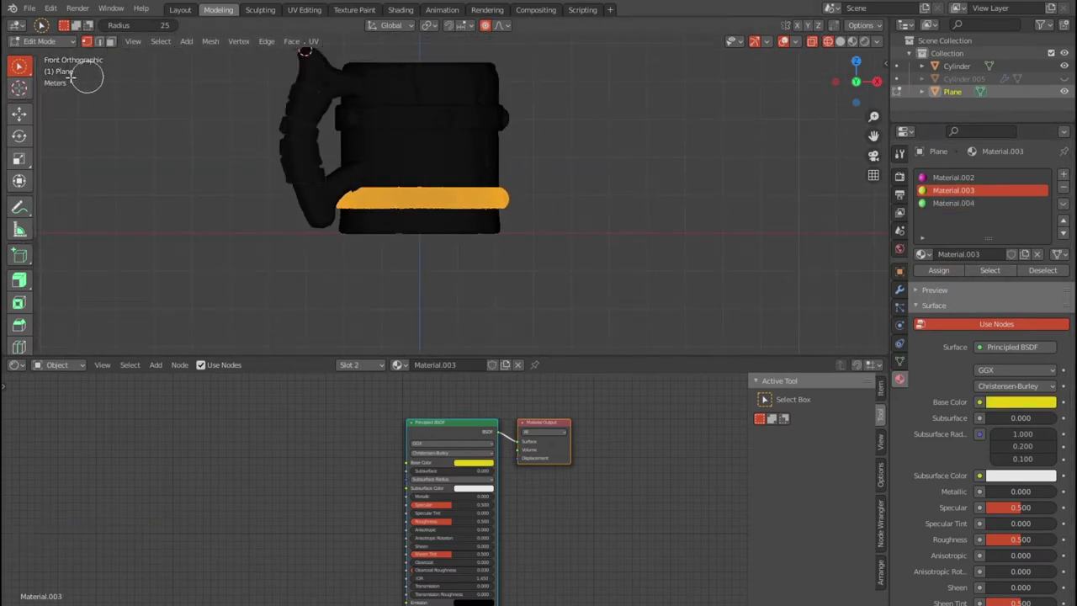
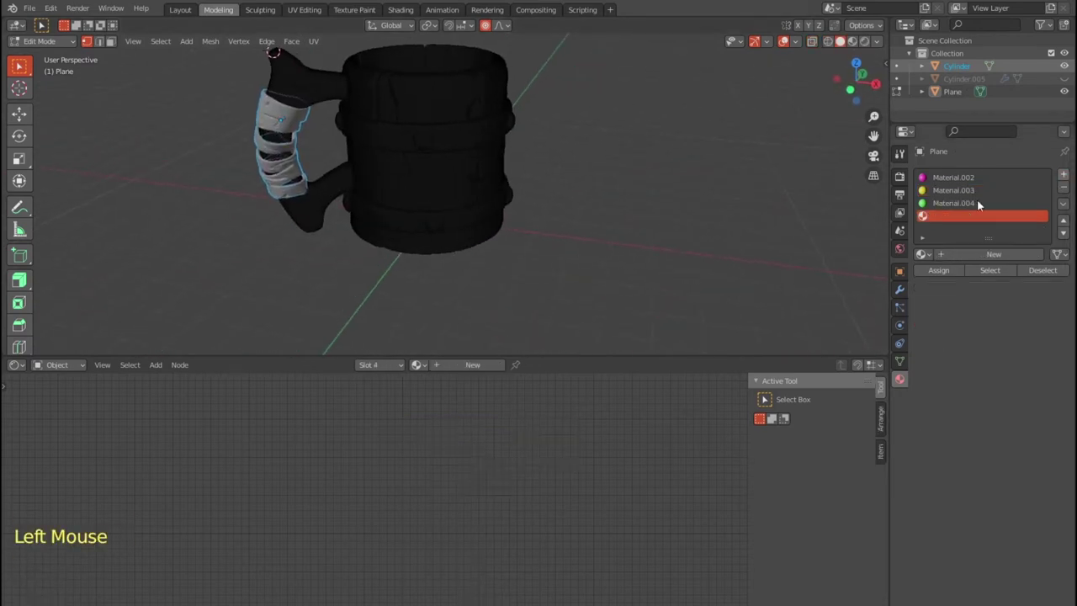
# Create purple Material.005 in slot 4 and assign it to the handle's wrapped grip
pyautogui.click(484, 372)
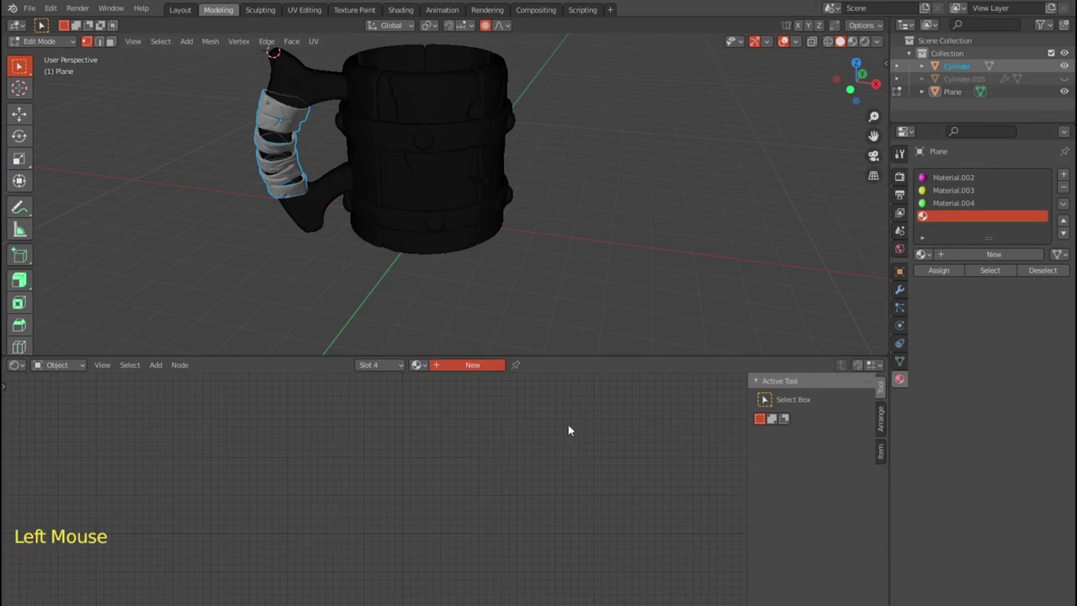
pyautogui.click(476, 469)
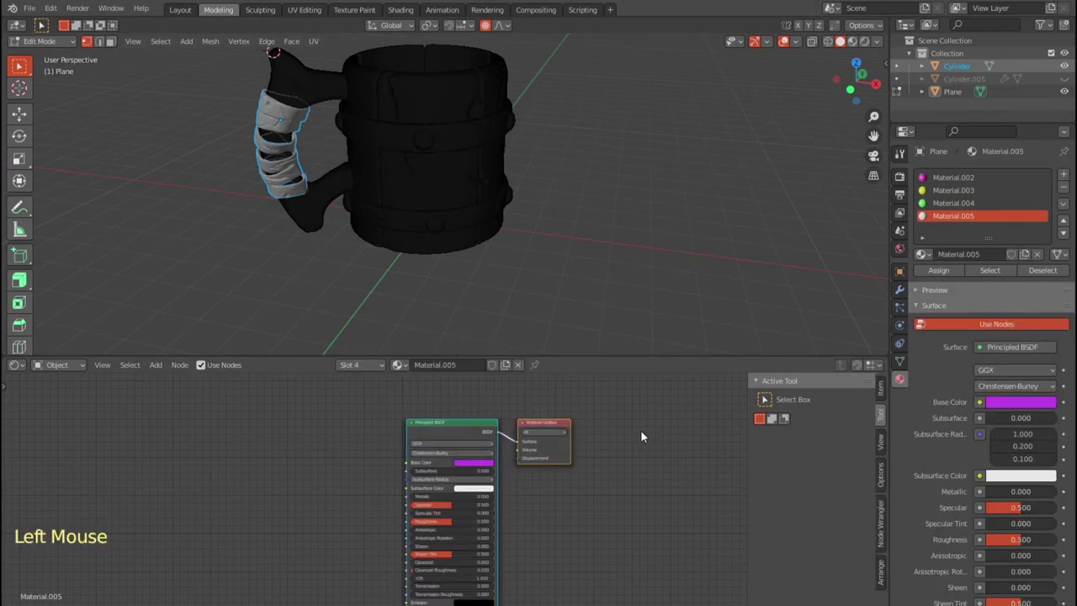
pyautogui.click(945, 275)
pyautogui.click(993, 275)
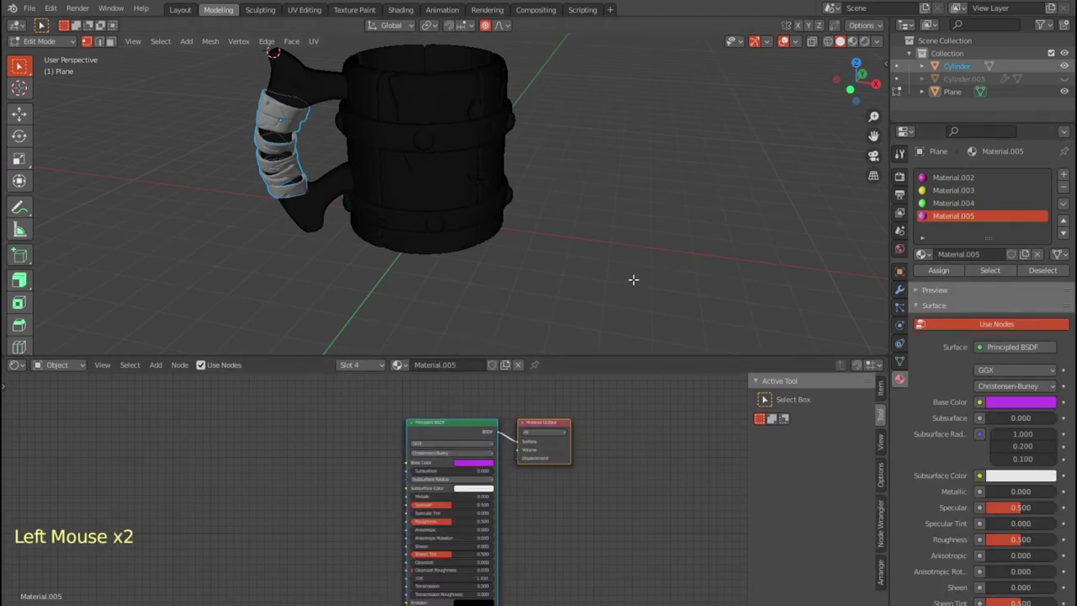